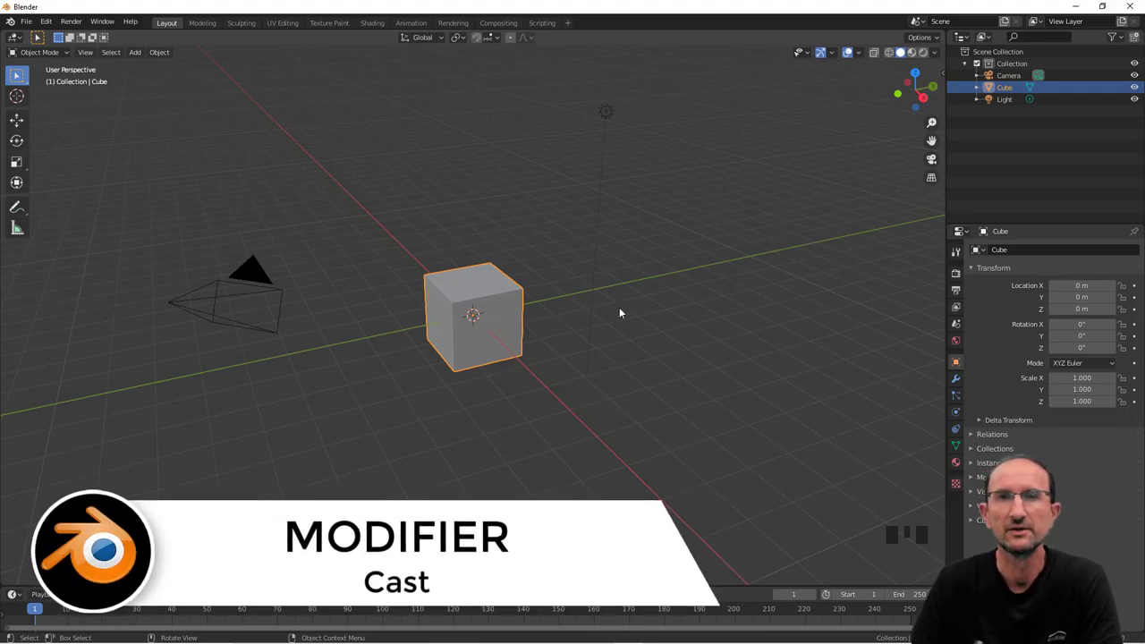
Orbit the view slightly around the subdivided cube carrying the Cast modifier.
drag(601, 321, 596, 314)
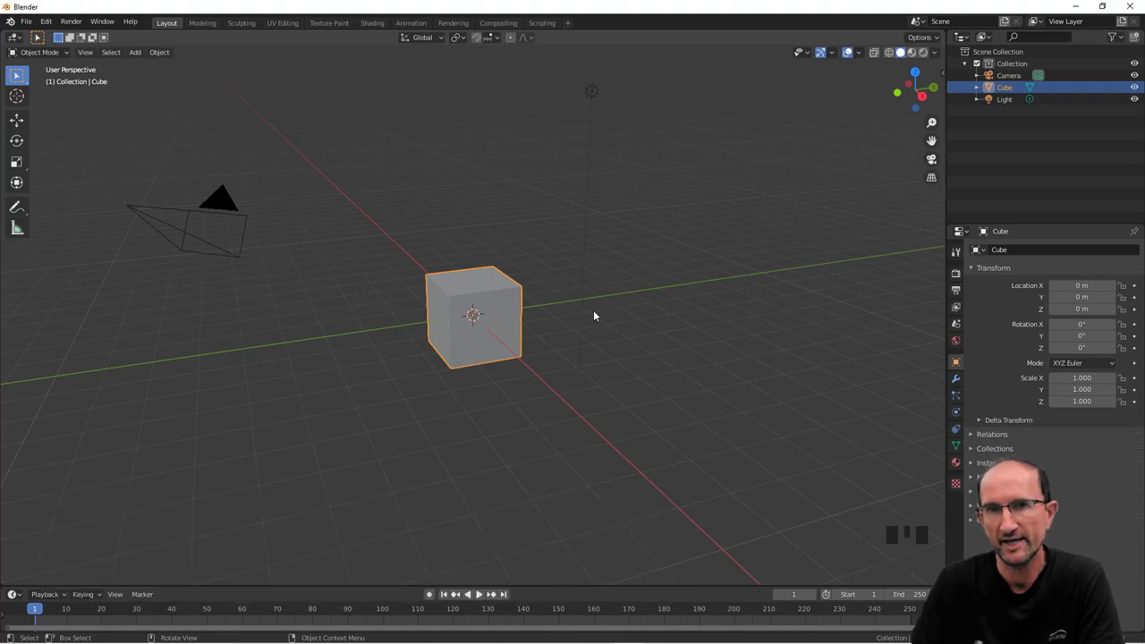
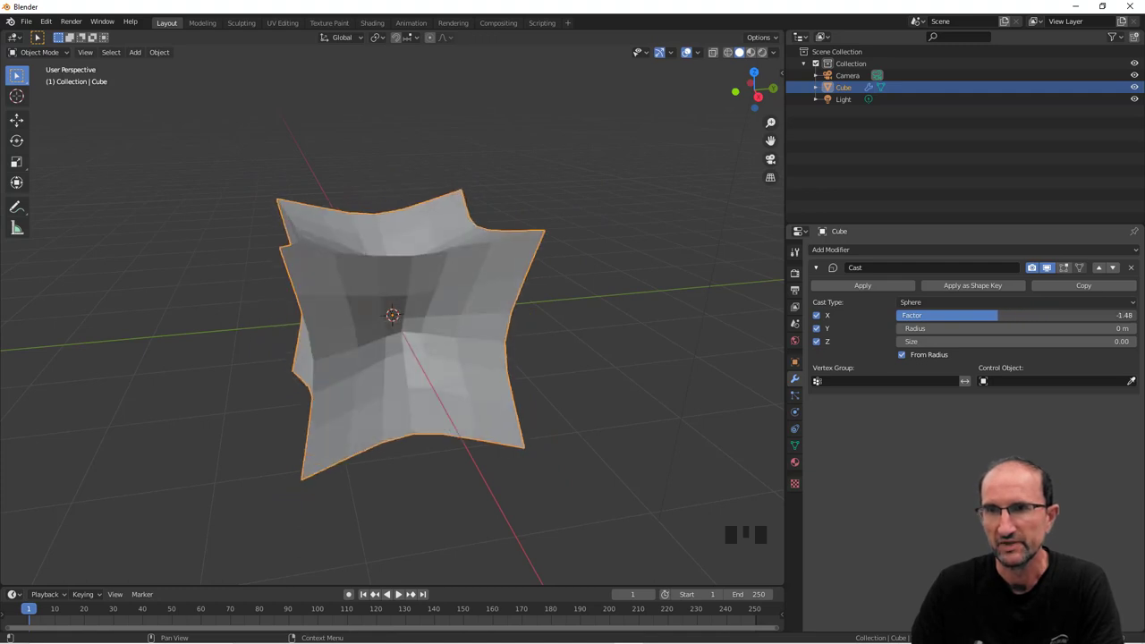
Drag the Cast Factor to a negative value, pinching the cube inward.
drag(960, 306, 913, 313)
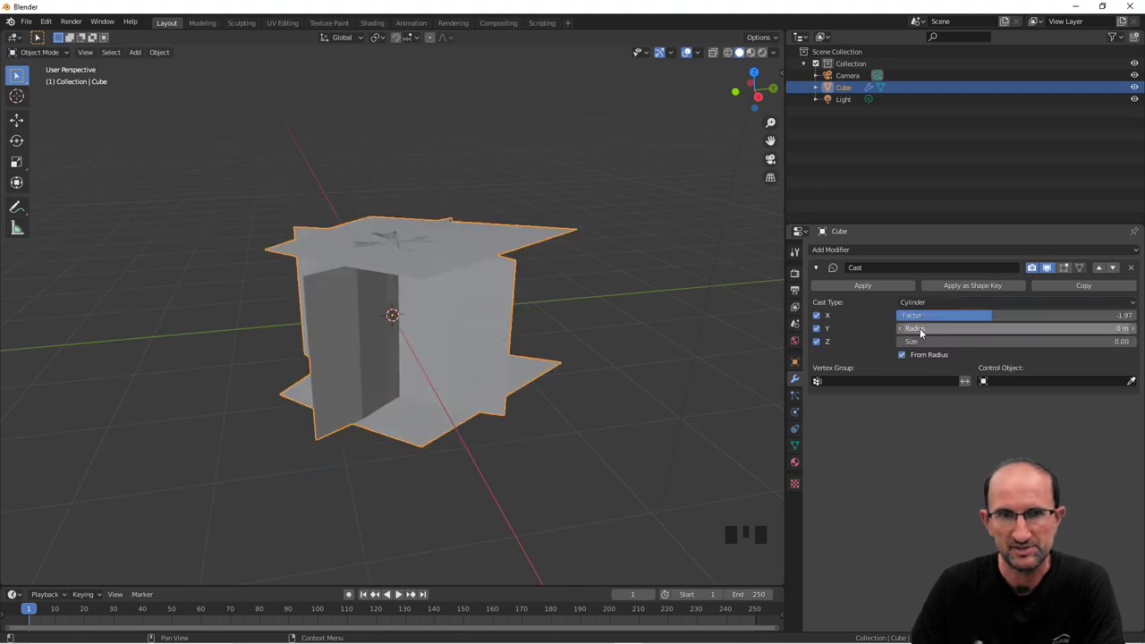
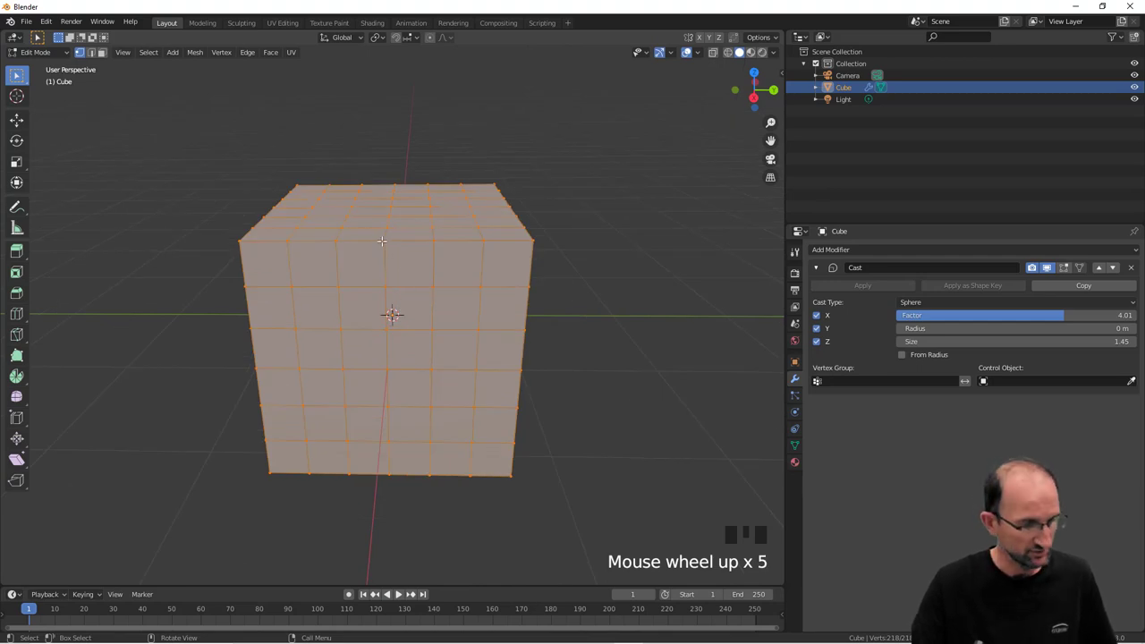
Switch to face select mode and clear the mesh selection in Edit Mode.
key(3)
key(a)
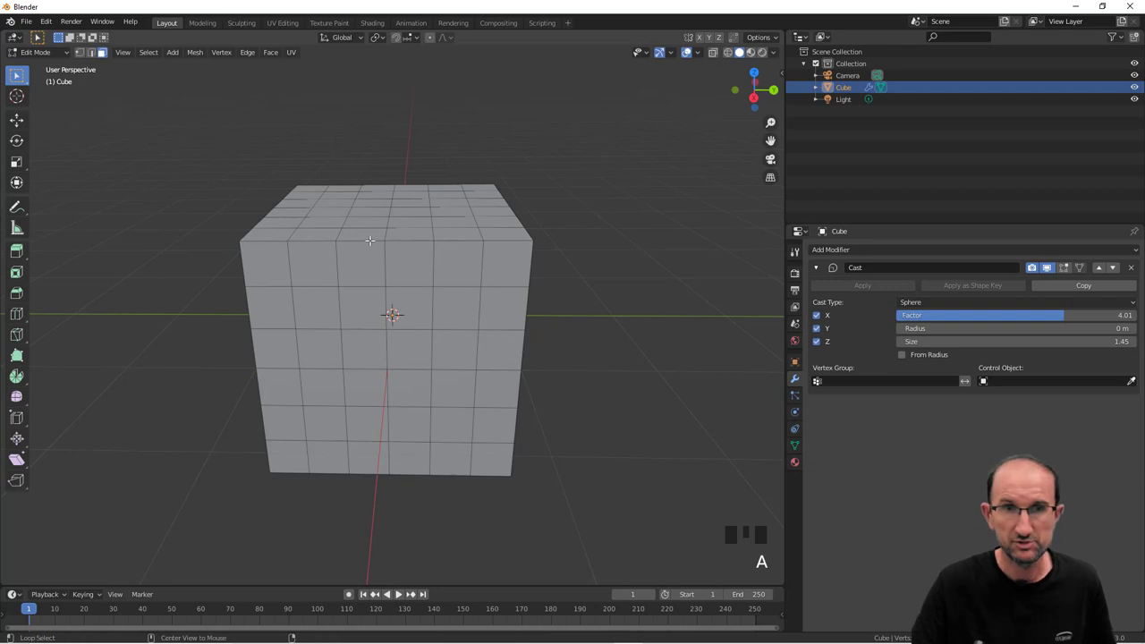